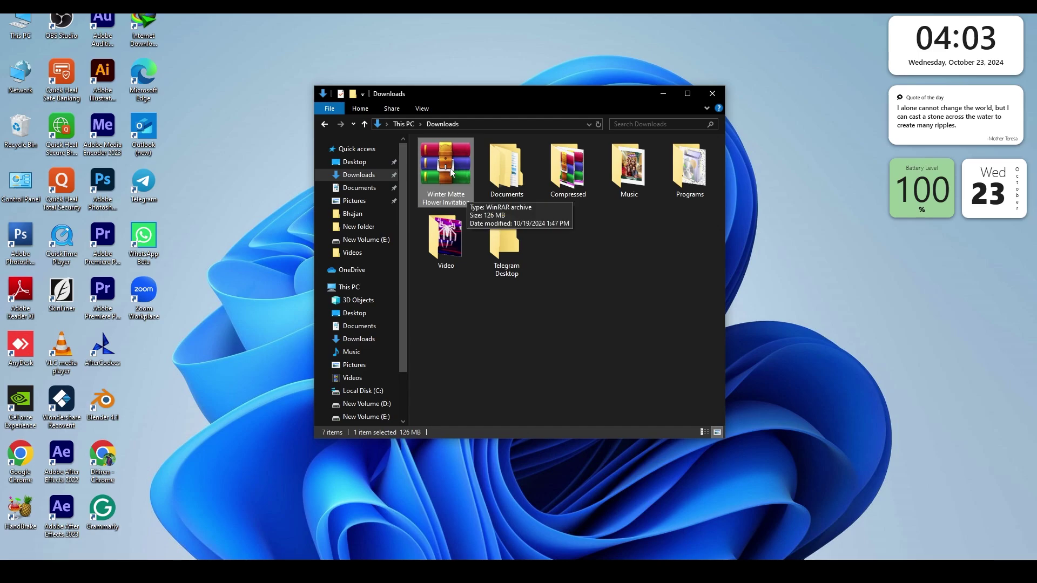
Step: Extract the Winter Matte Flower Invitation archive into its own folder via the right-click menu
{"action": "left_click", "coordinate": [452, 173]}
{"action": "right_click", "coordinate": [452, 172]}
{"action": "left_click", "coordinate": [489, 216]}
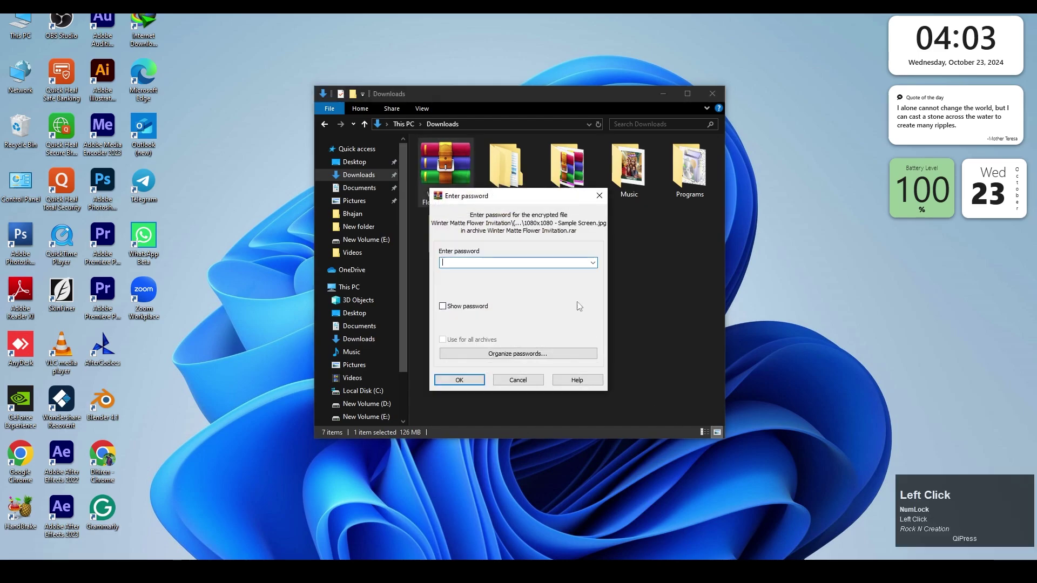
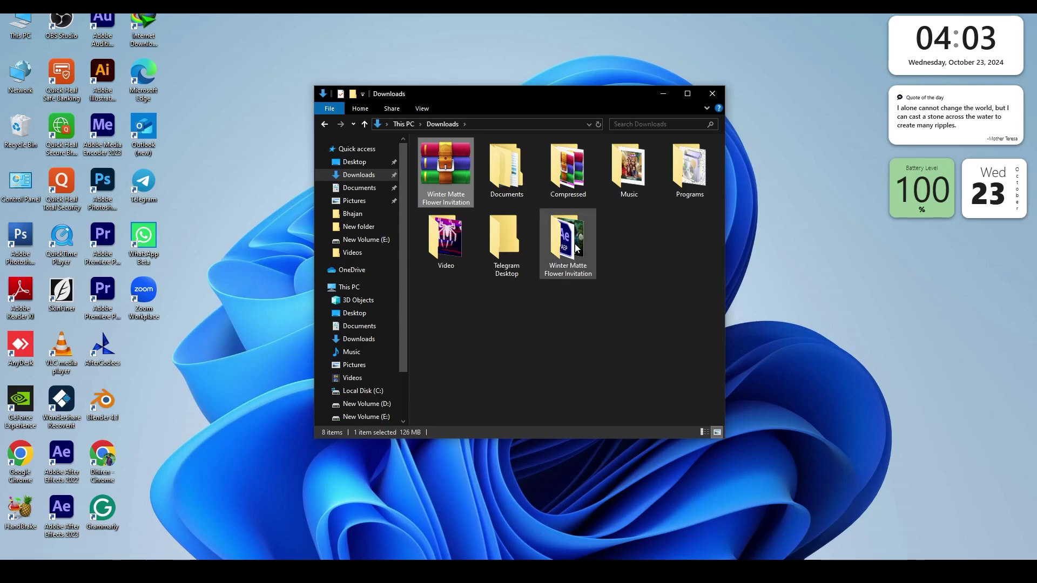
Step: View the First Install This fonts in Details view, then return to the template folder
{"action": "left_click", "coordinate": [573, 236]}
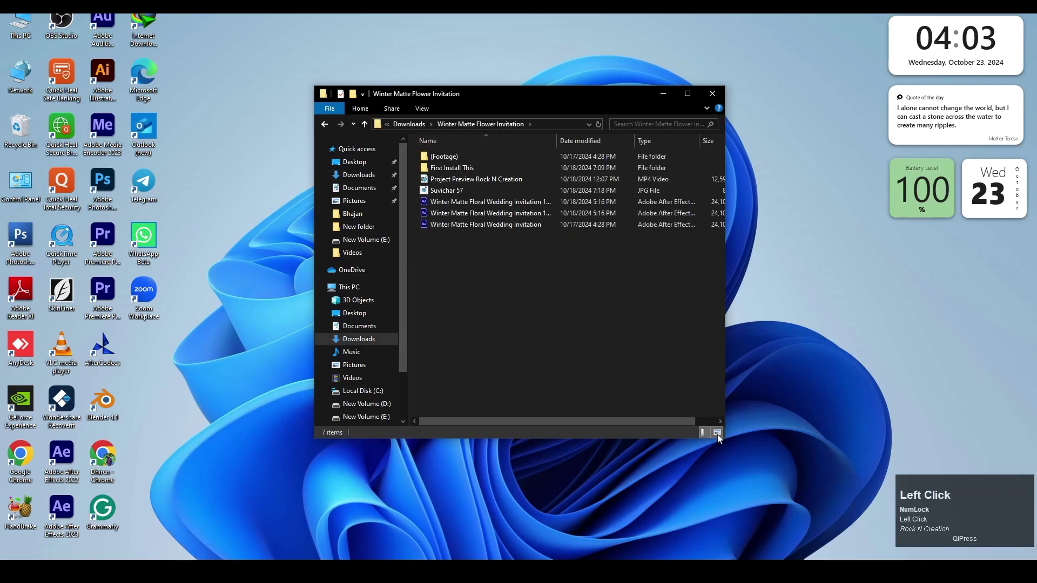
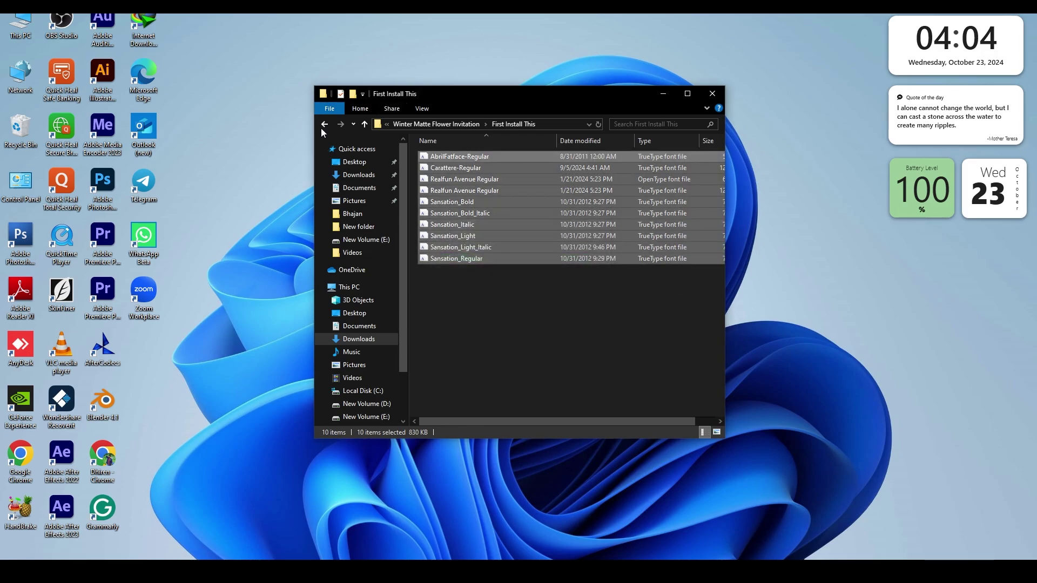
{"action": "left_click", "coordinate": [323, 129]}
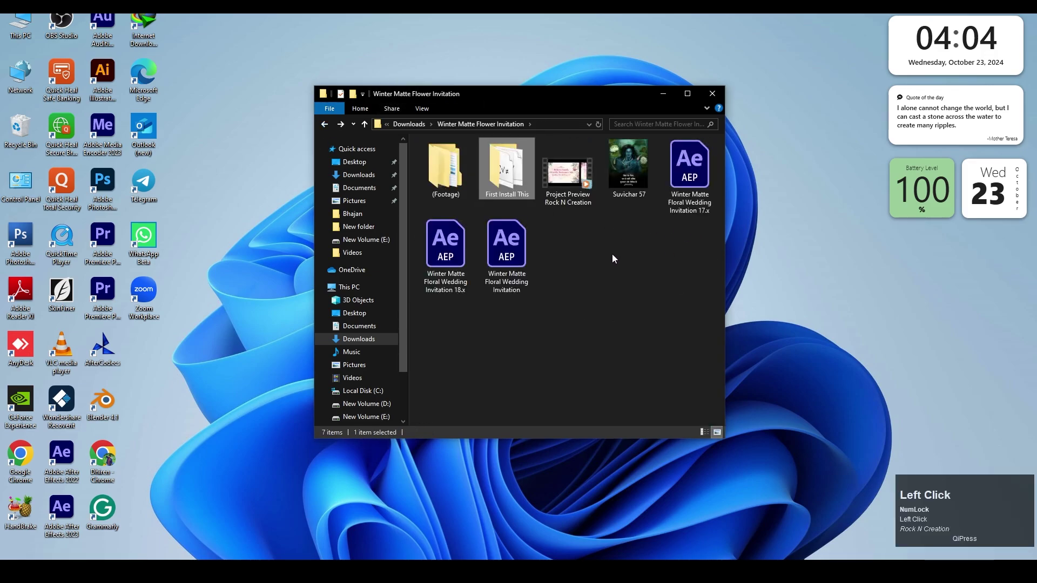
Step: Check the Winter Matte Floral Wedding Invitation 17.x project file's 23.5 MB size
{"action": "left_click", "coordinate": [613, 250]}
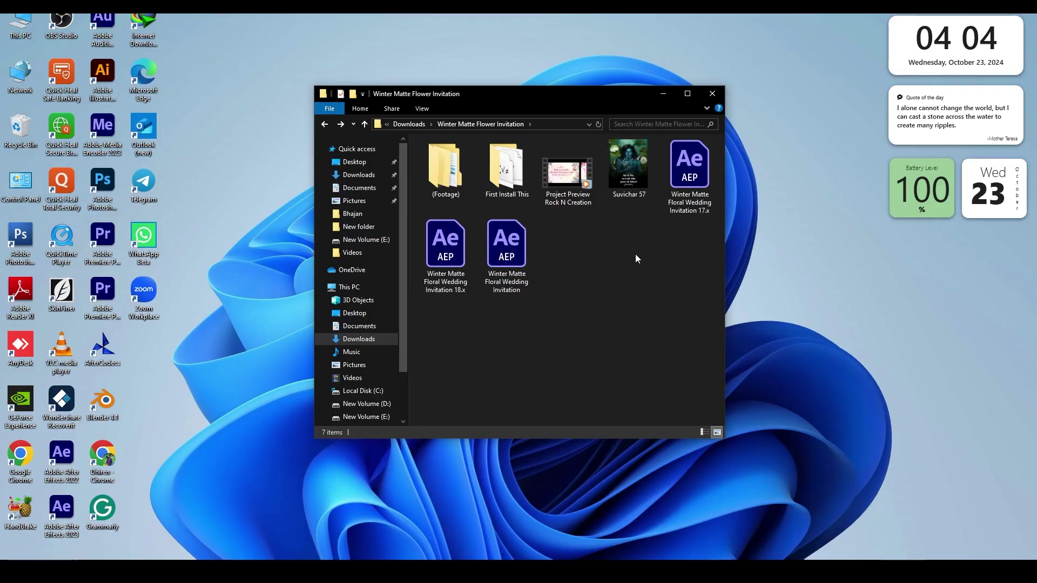
{"action": "left_click", "coordinate": [701, 215]}
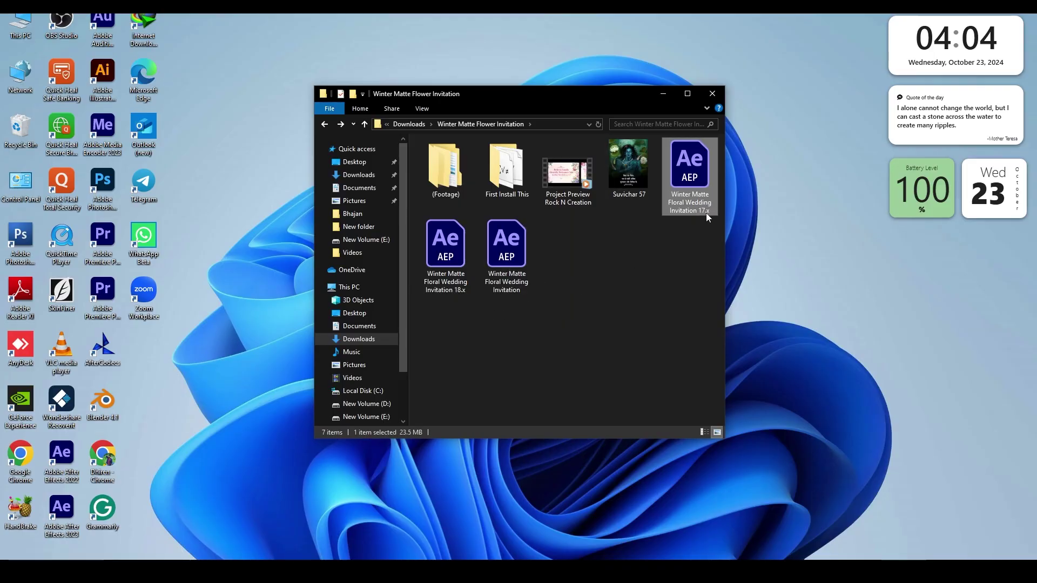
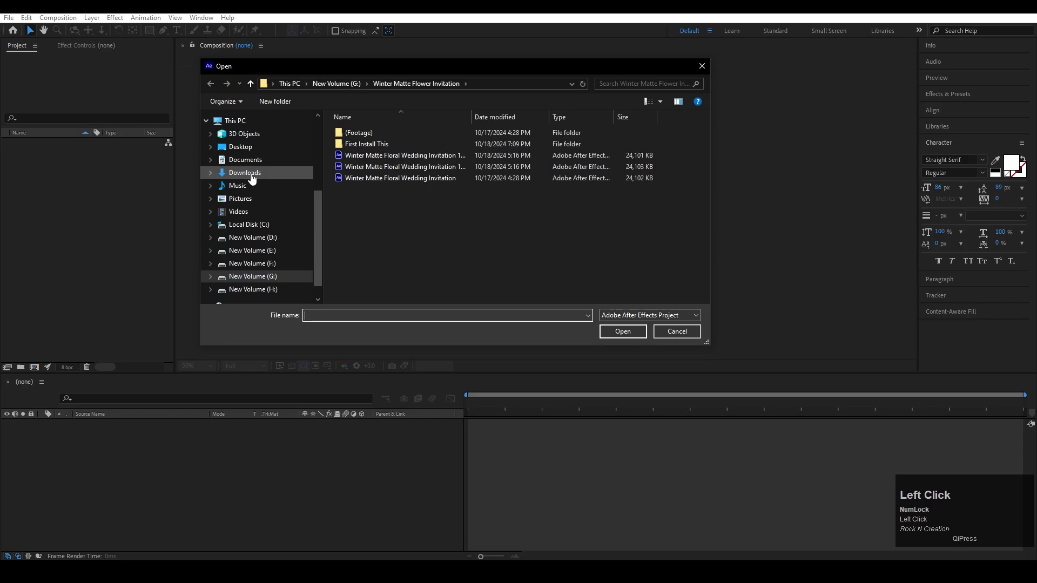
Step: Browse to Downloads and load the Winter Matte Floral Wedding Invitation project
{"action": "scroll", "scroll_direction": "down", "scroll_amount": 3}
{"action": "left_click", "coordinate": [378, 185]}
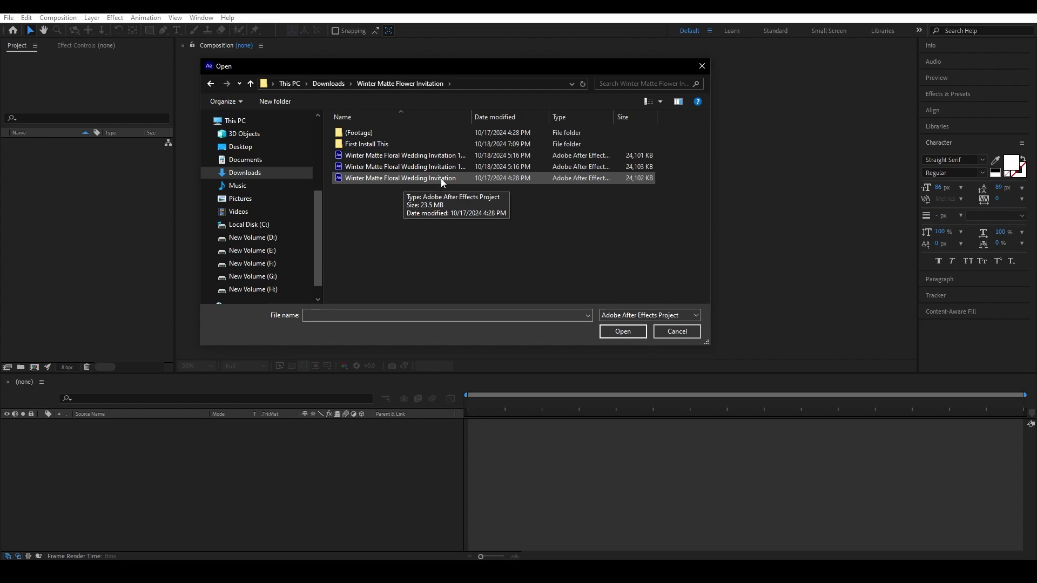
{"action": "left_click", "coordinate": [443, 184]}
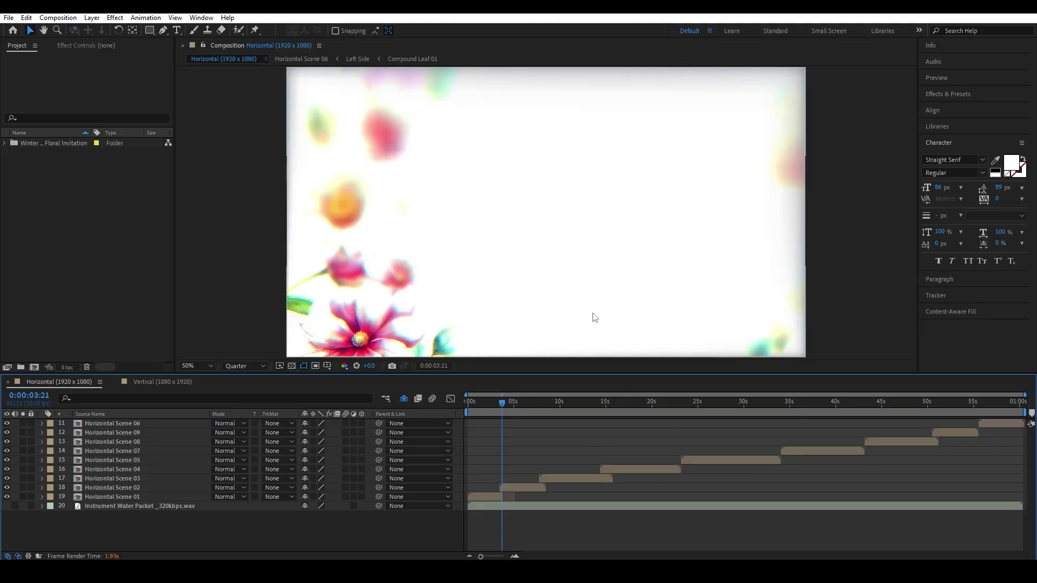
Step: Scrub the Horizontal 1920×1080 timeline to about 6 seconds to see the flower animation
{"action": "left_click", "coordinate": [522, 409]}
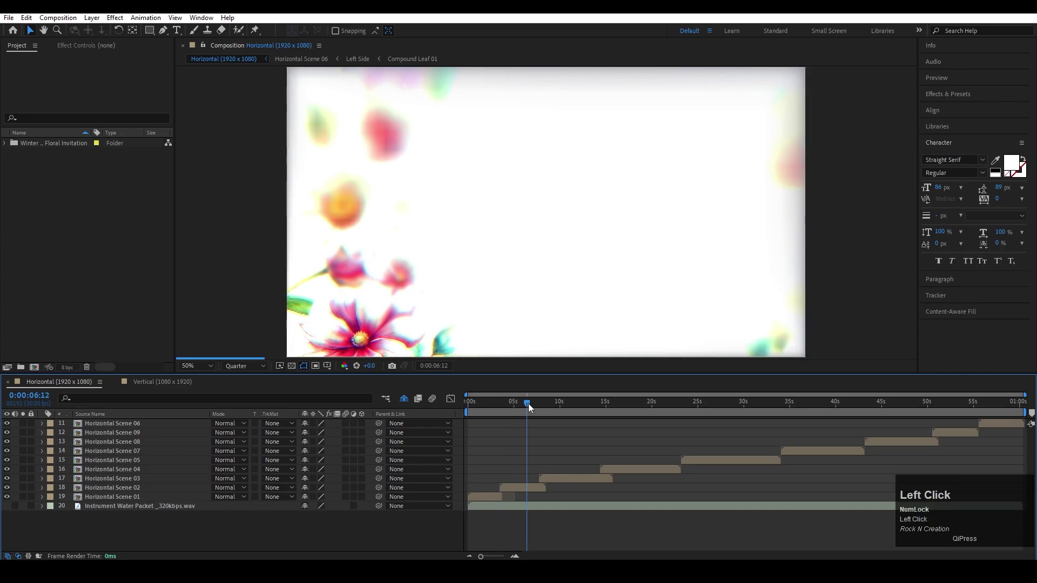
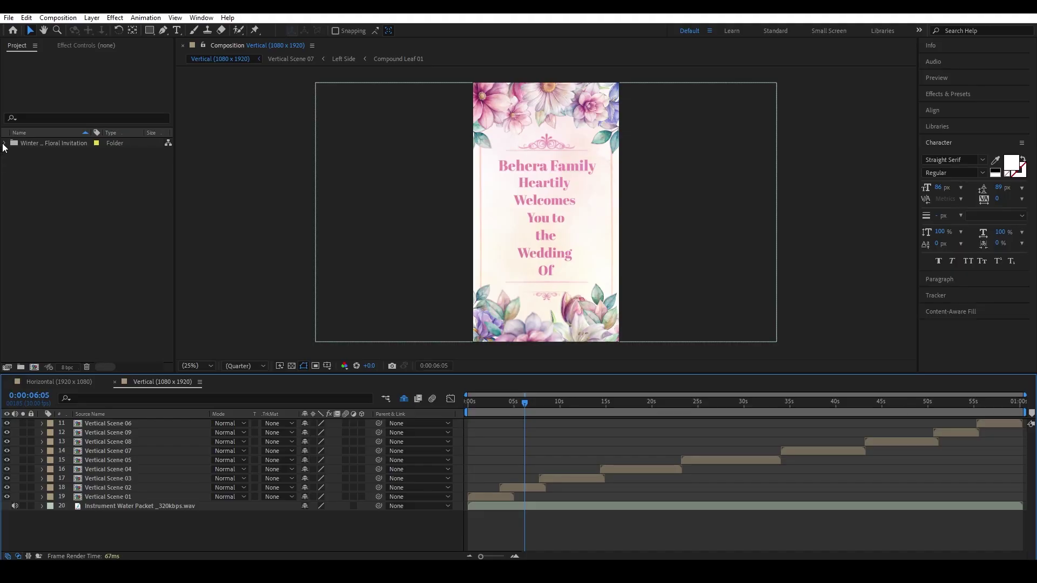
Step: Expand 02 - Final Renders and inspect the Horizontal and Square compositions' size and duration
{"action": "left_click", "coordinate": [6, 146]}
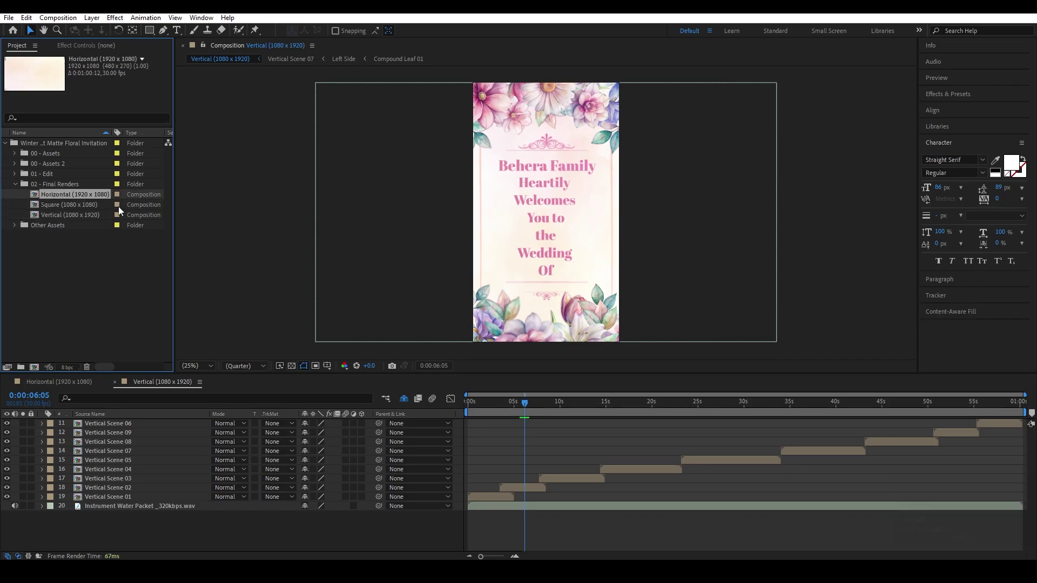
{"action": "left_click", "coordinate": [60, 221]}
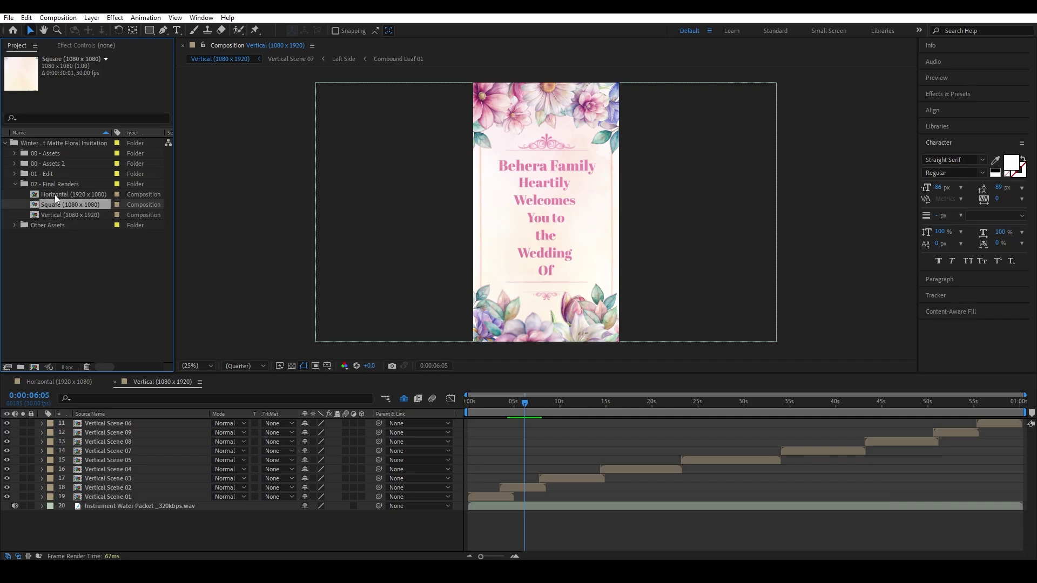
{"action": "left_click", "coordinate": [58, 199]}
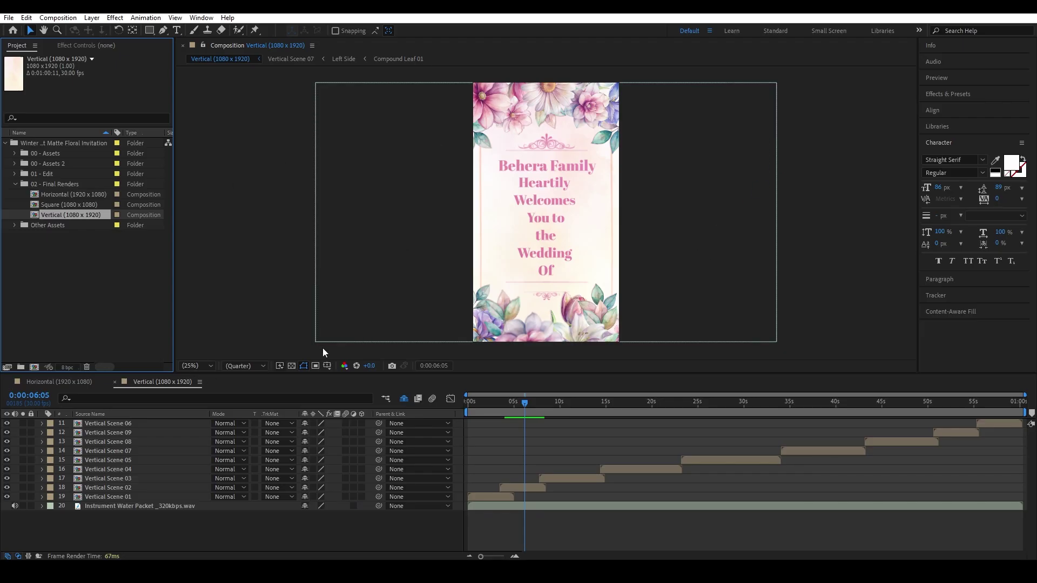
{"action": "left_click", "coordinate": [15, 189]}
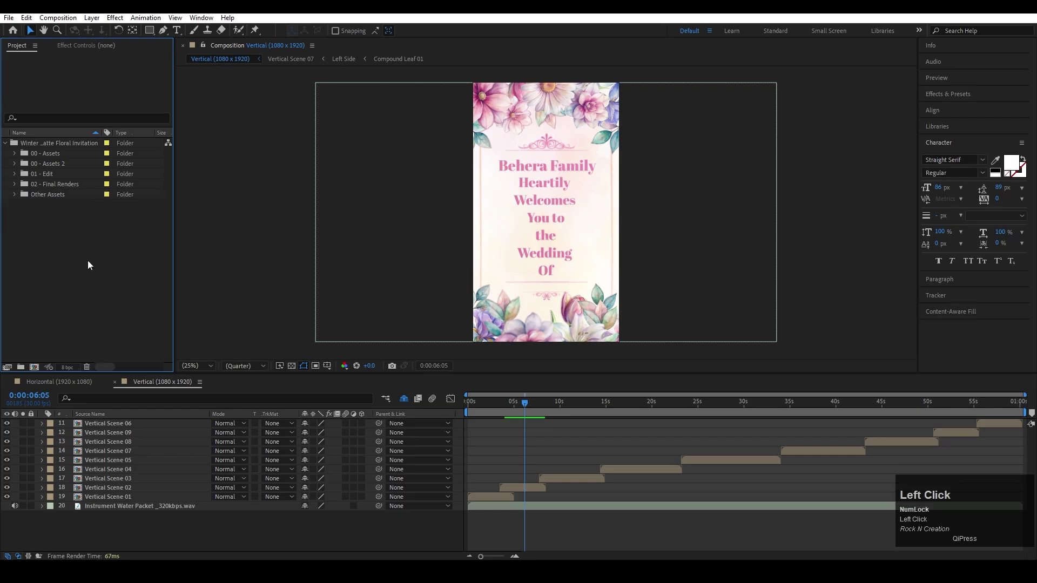